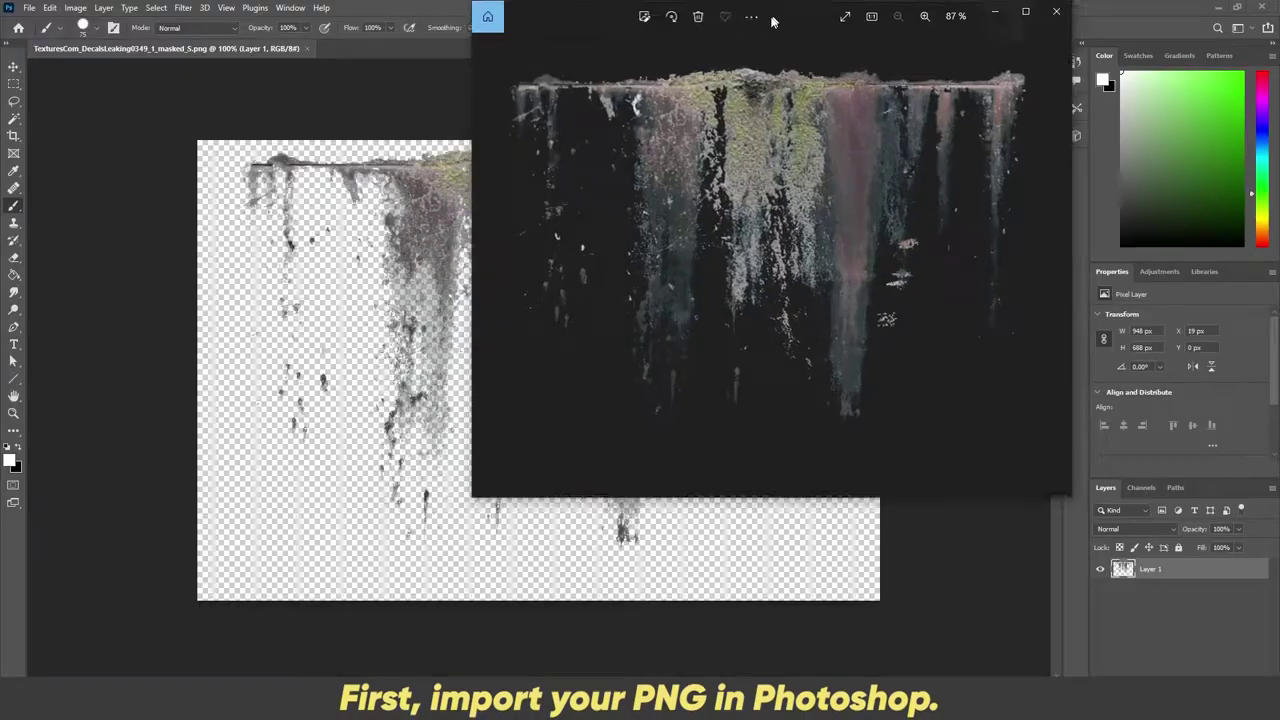
- Close the Photos preview of the leaking decal to return to it in Photoshop
left_click(711, 80)
left_click(650, 84)
left_click(869, 84)
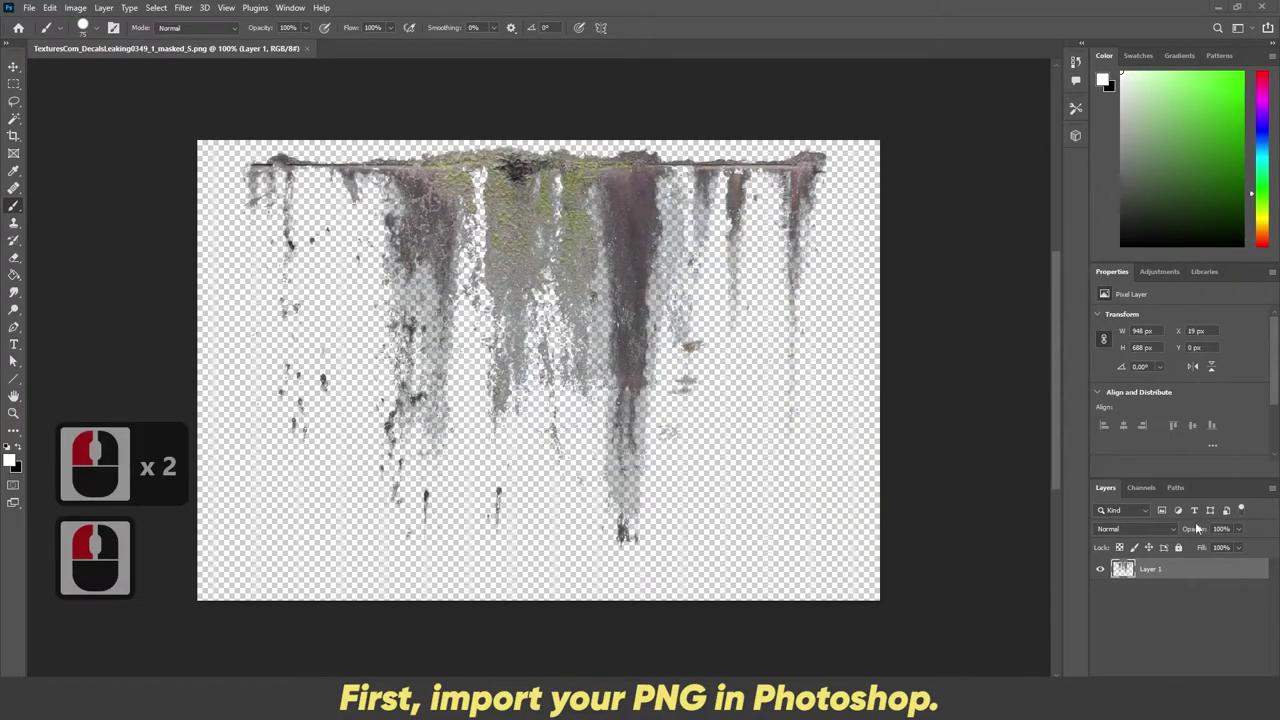
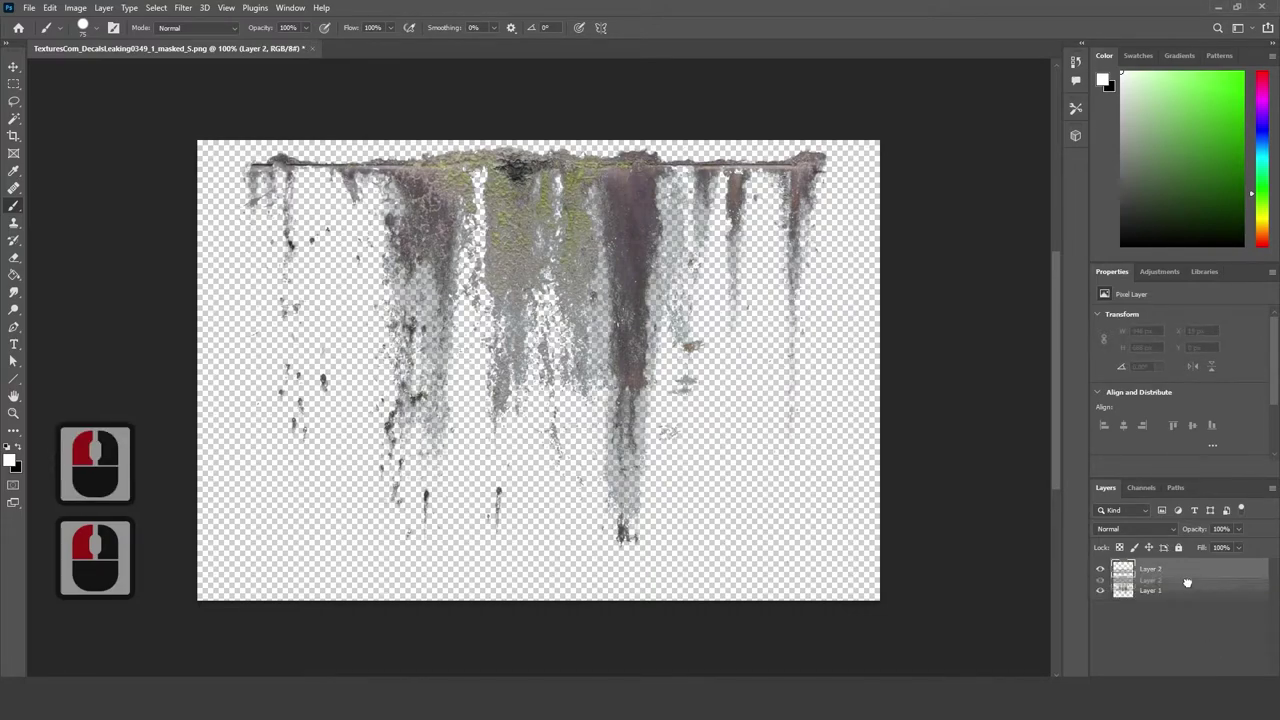
- Place a new empty Layer 2 beneath the decal's Layer 1 as a background
left_click(1184, 617)
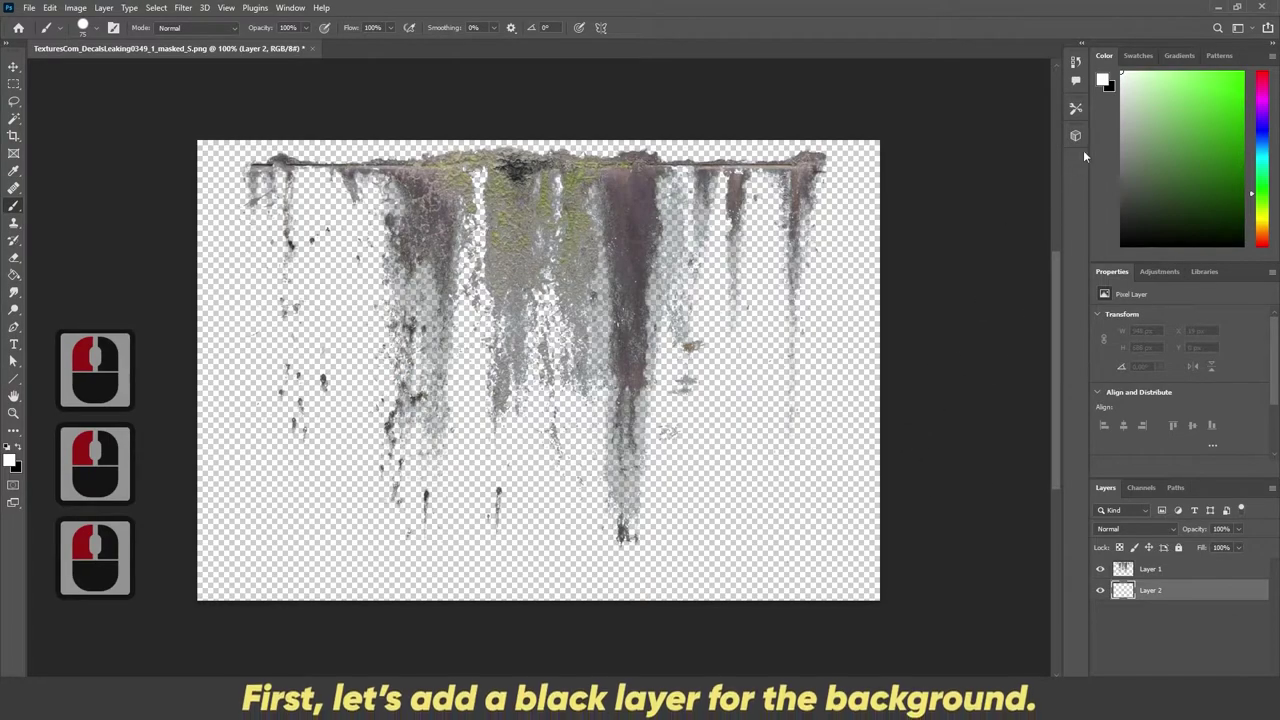
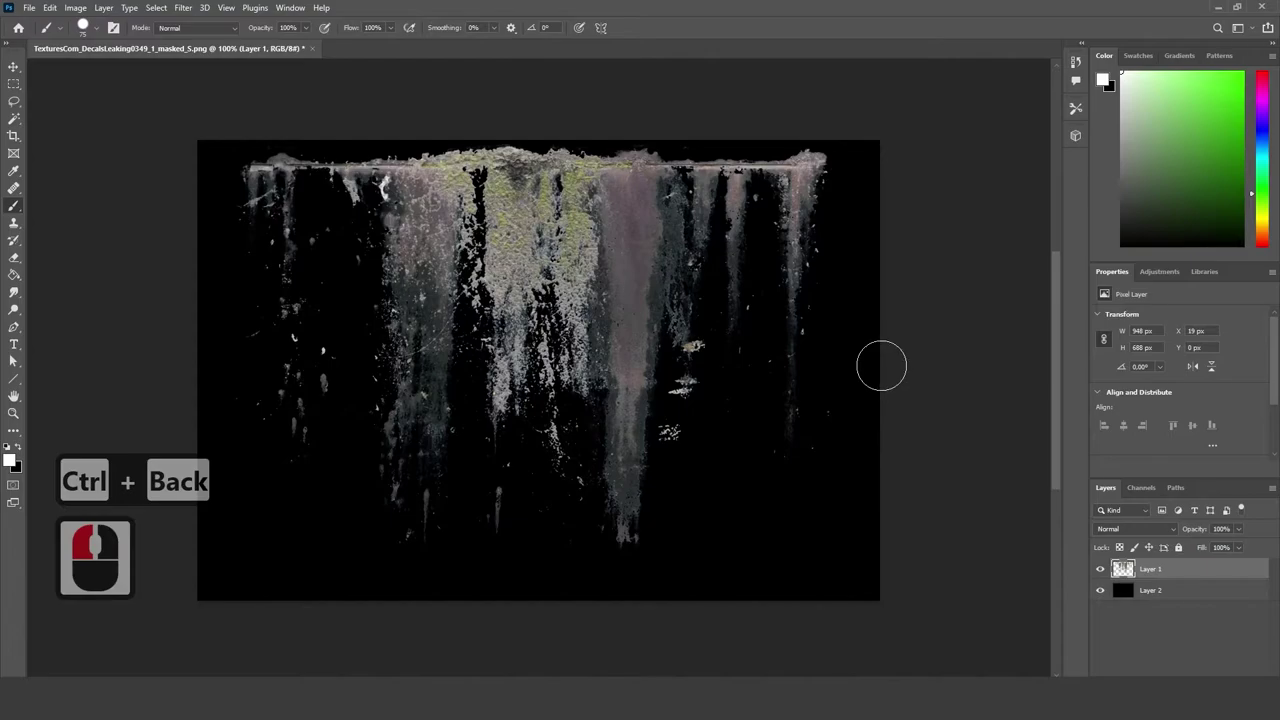
- Try Invert and undo it, then bring up Hue/Saturation with Ctrl+U on the decal
key("ctrl+i")
key("ctrl+z")
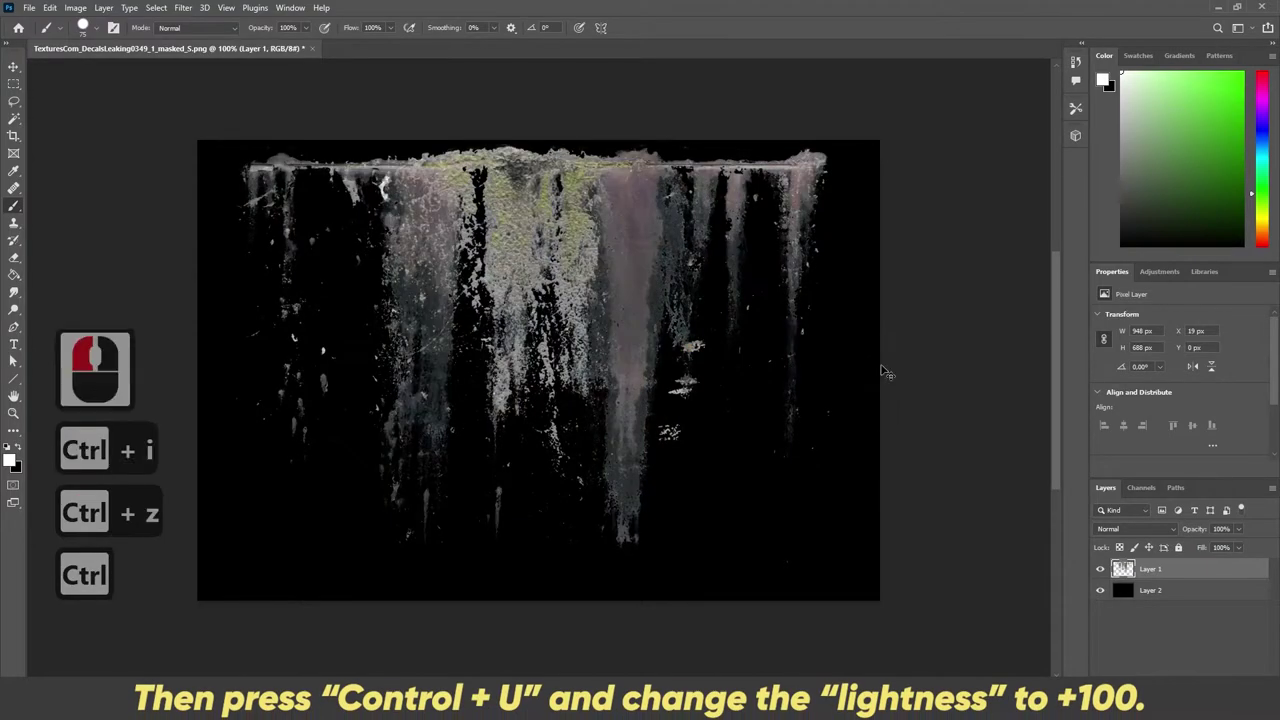
key("ctrl+u")
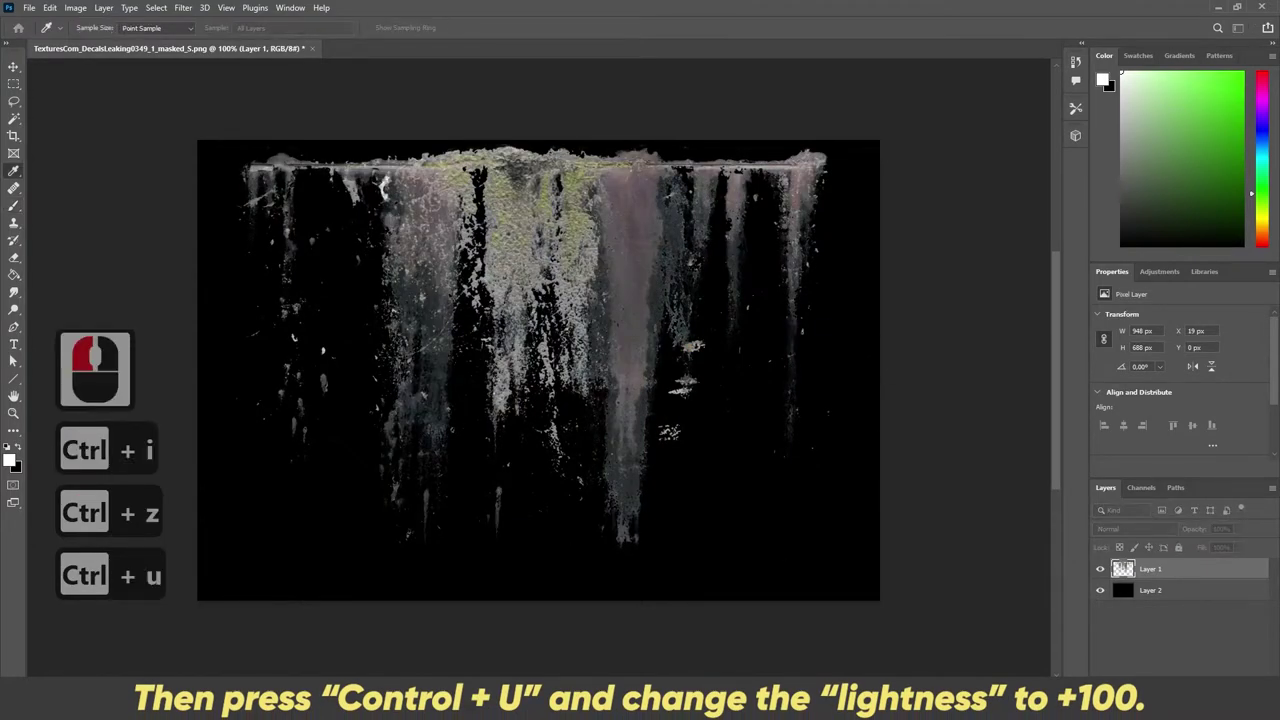
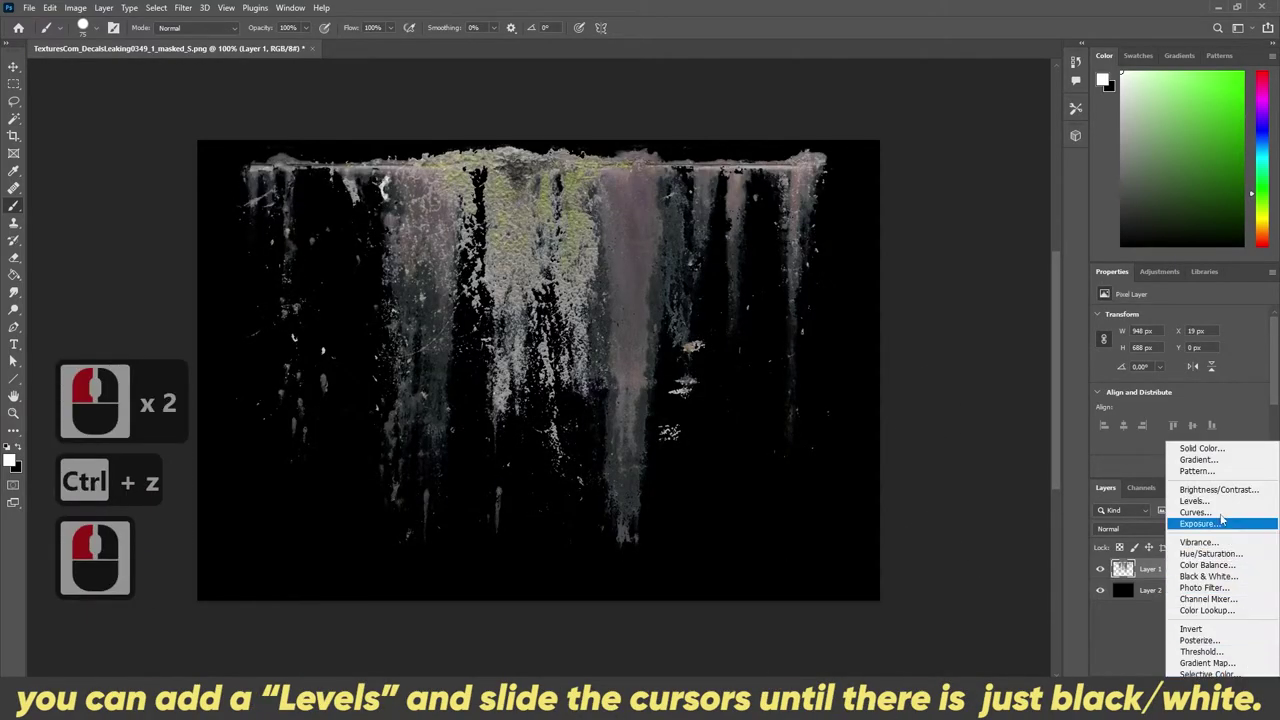
- Add a Levels adjustment and pull the white input left until the decal is pure white on black
left_click(1225, 504)
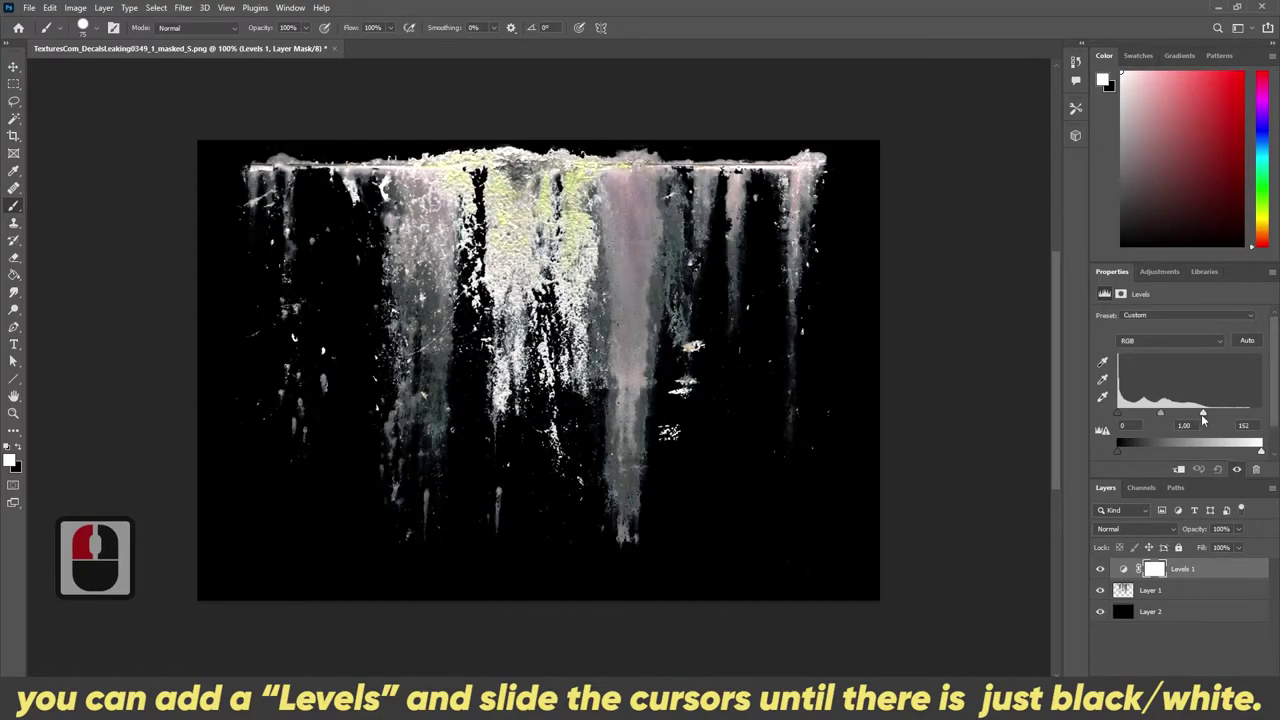
left_click(1069, 444)
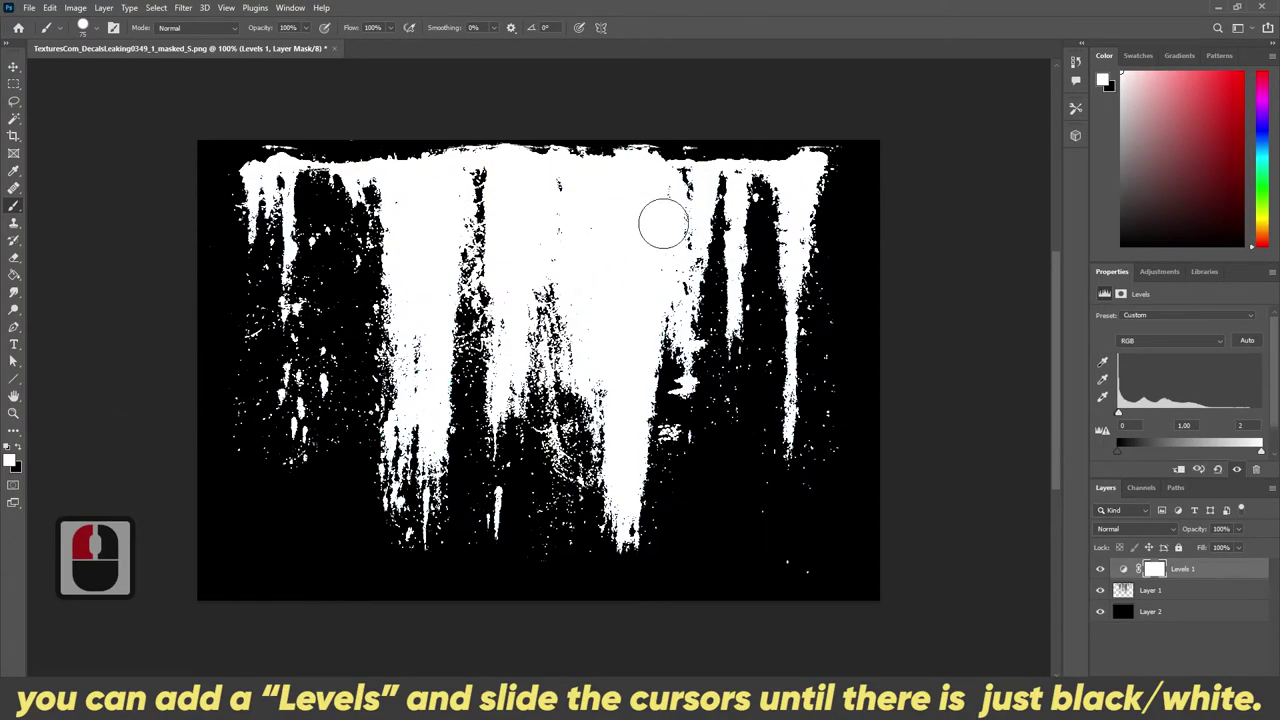
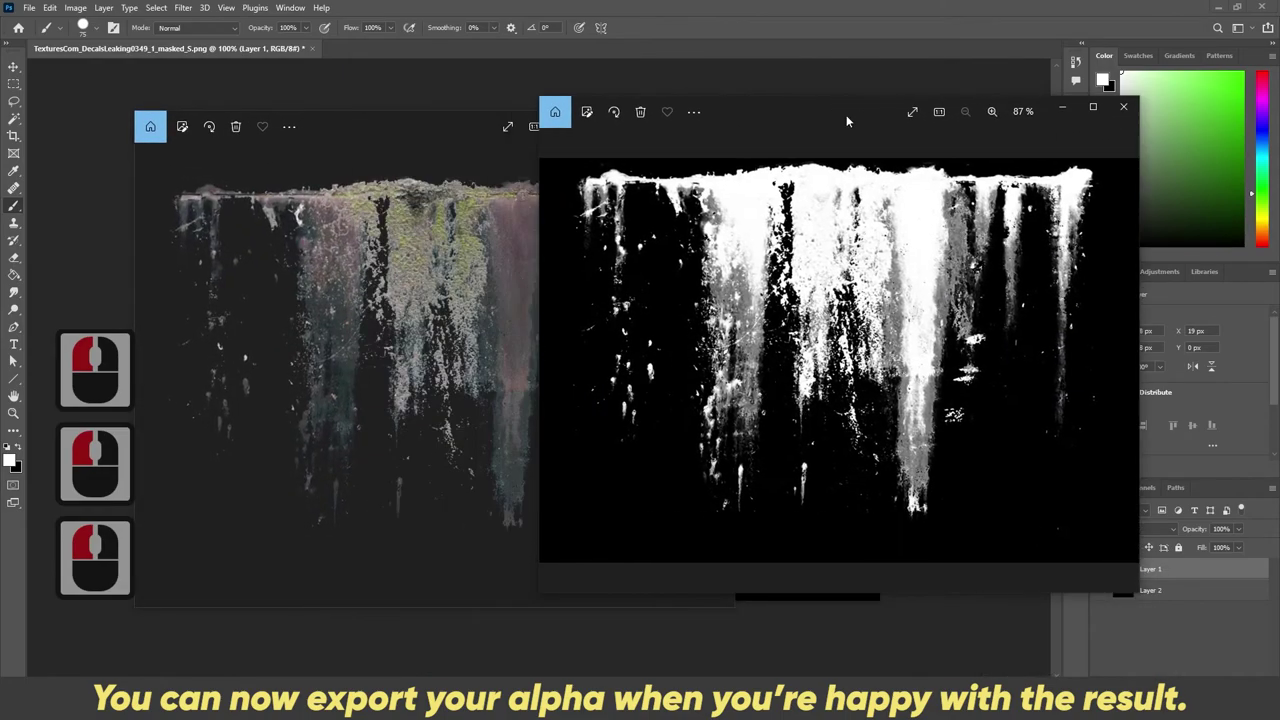
left_click(967, 134)
left_click(379, 141)
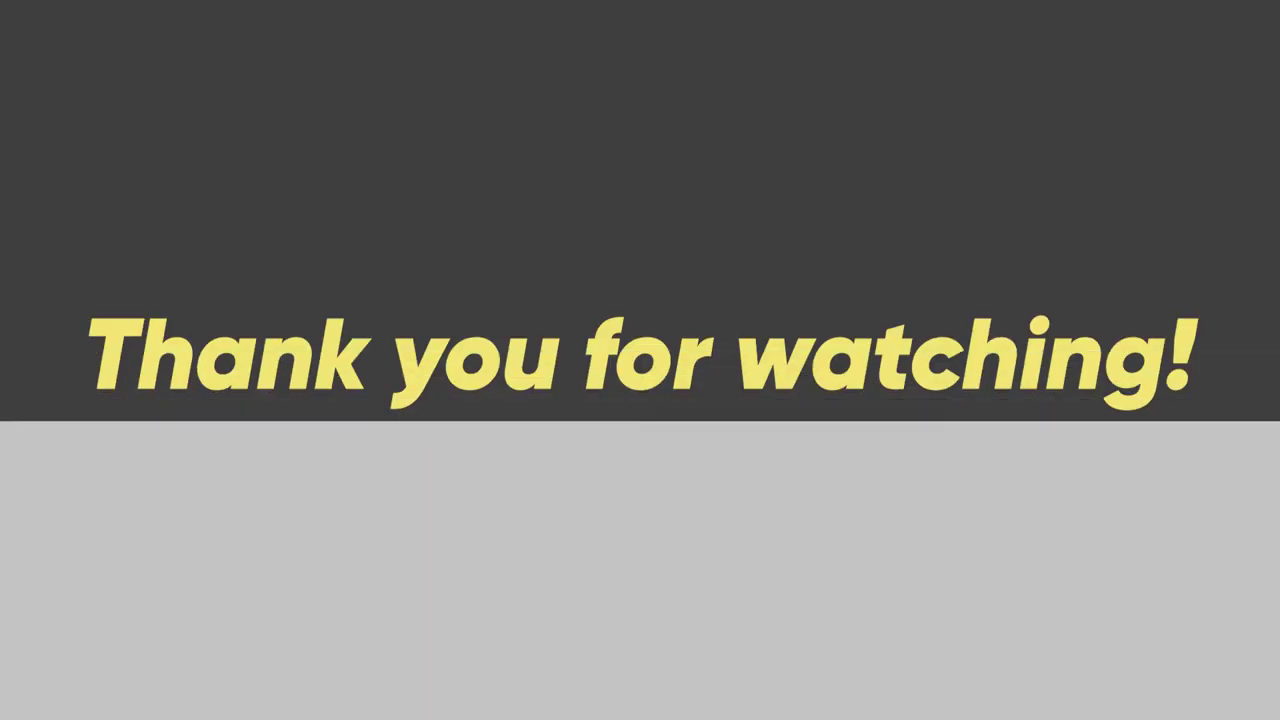